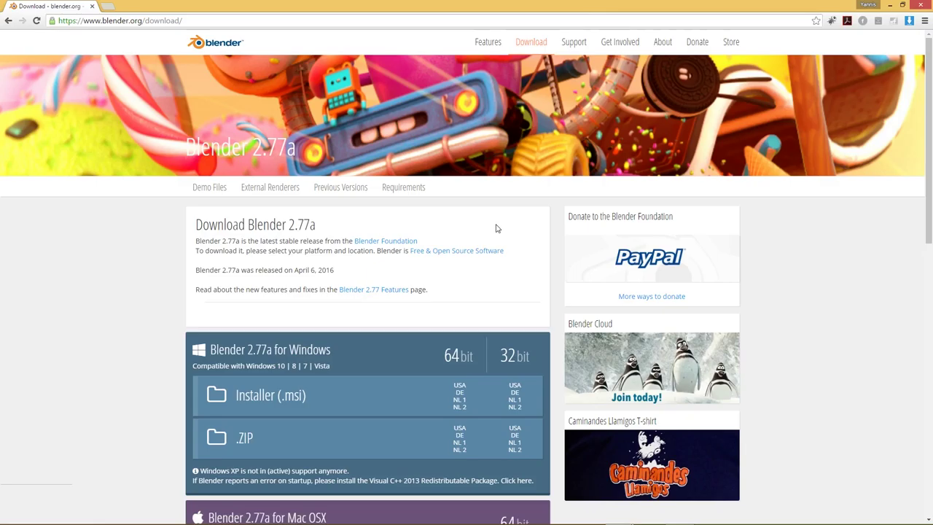
Step: Scroll through the blender.org download page before launching Blender 2.75
scroll("down", 3)
scroll("down", 3)
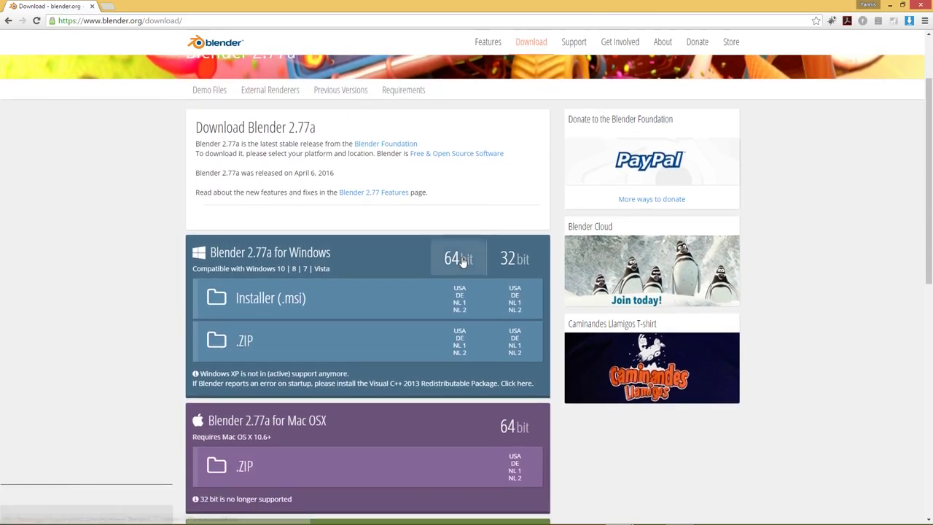
scroll("down", 3)
scroll("down", 3)
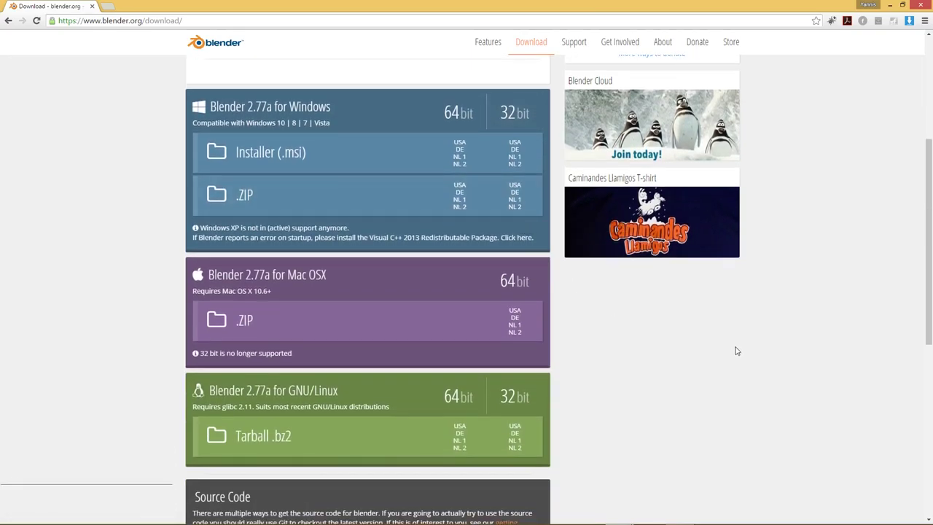
scroll("down", 3)
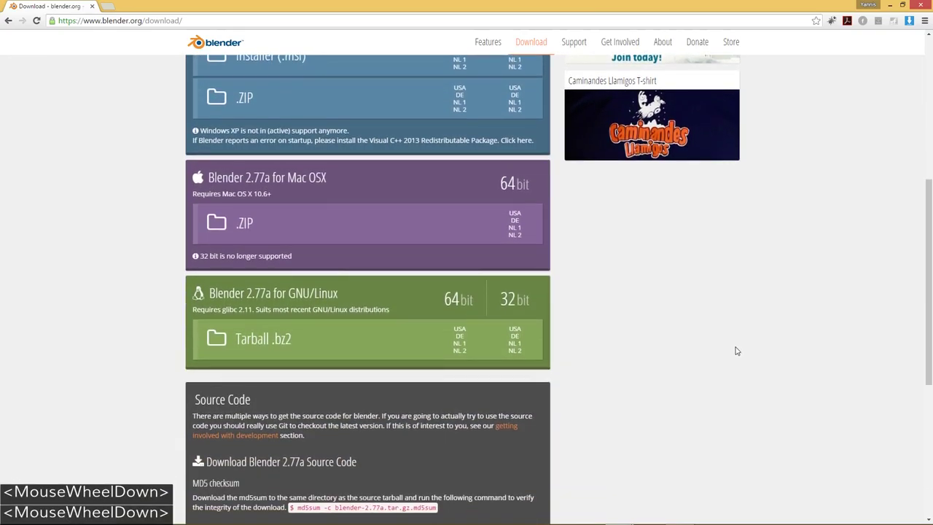
scroll("down", 3)
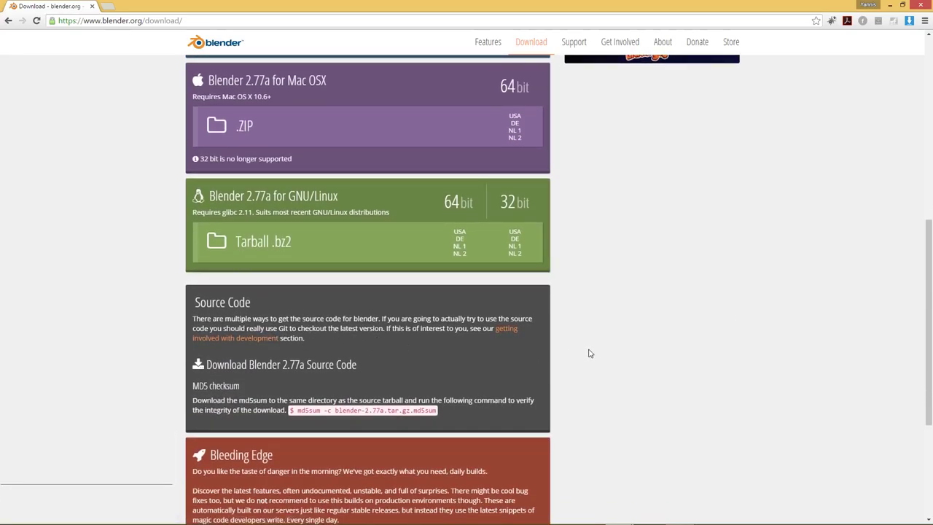
scroll("down", 3)
scroll("up", 3)
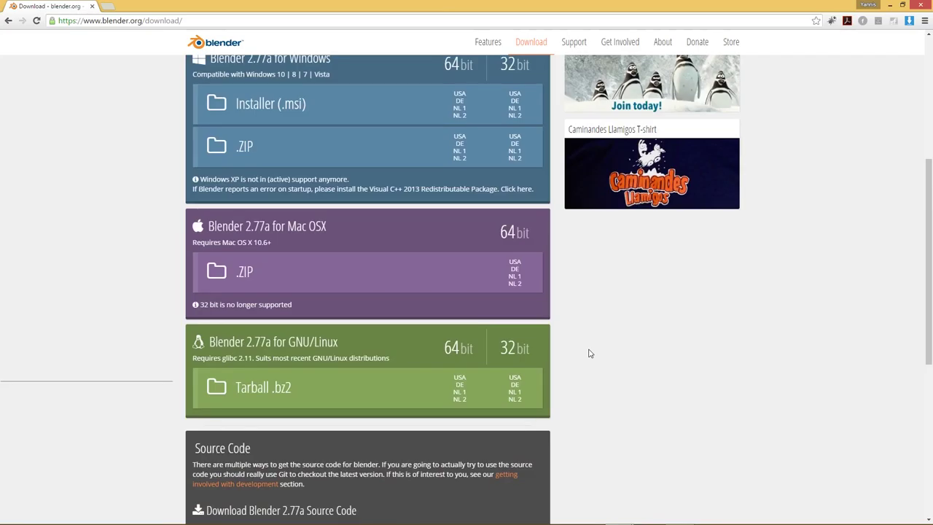
scroll("up", 3)
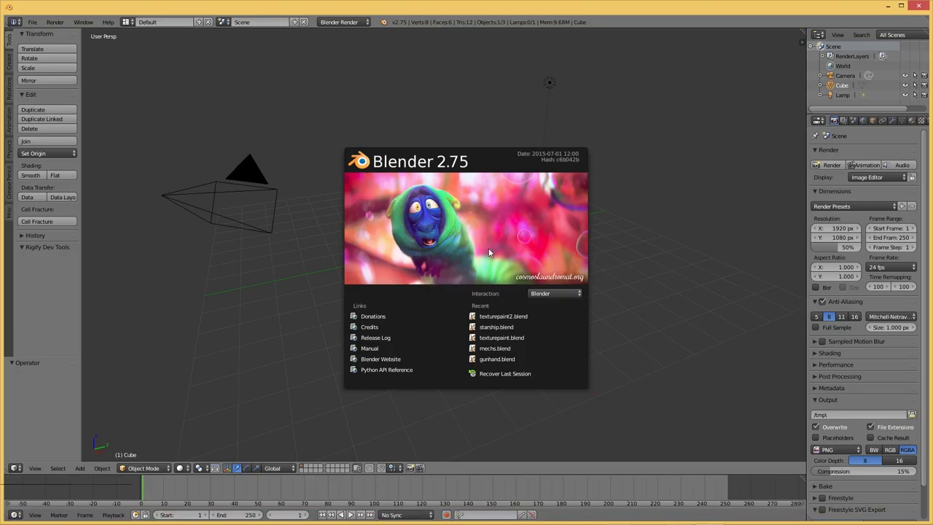
Step: Dismiss the splash screen and maximize the Blender window over the default scene
double_click(492, 250)
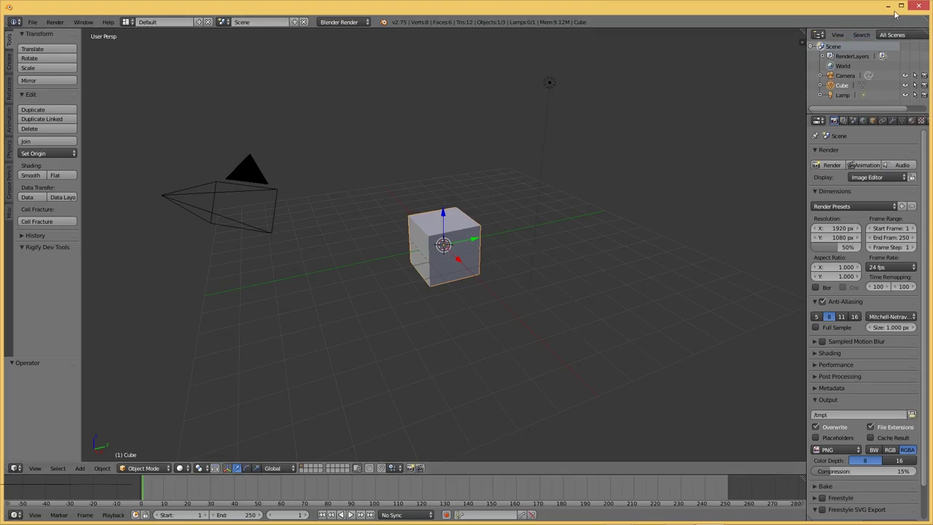
double_click(904, 7)
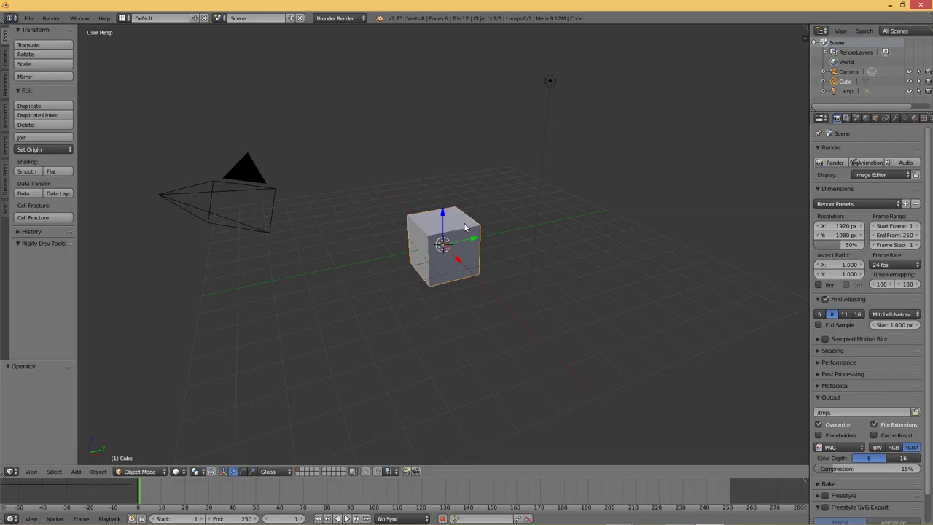
Step: Delete the default cube and the lamp, leaving only the camera
key("Delete")
key("Return")
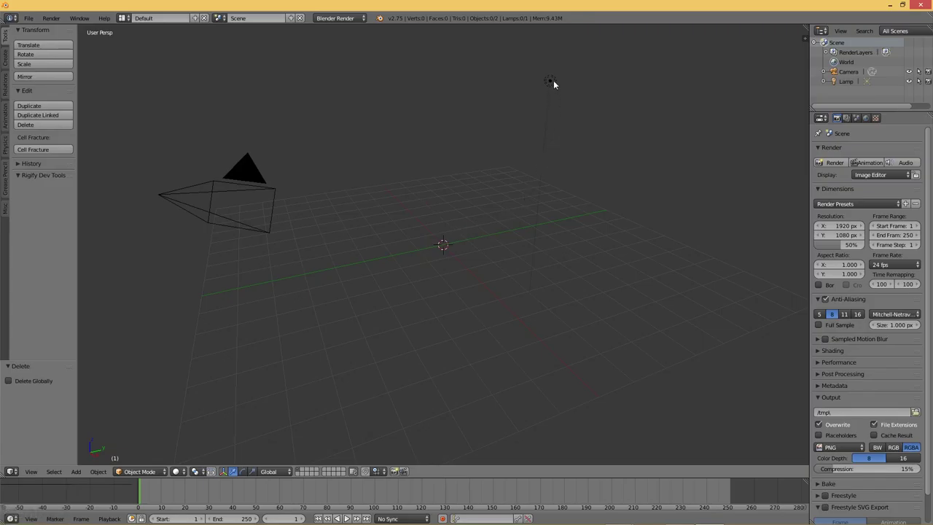
right_click(558, 83)
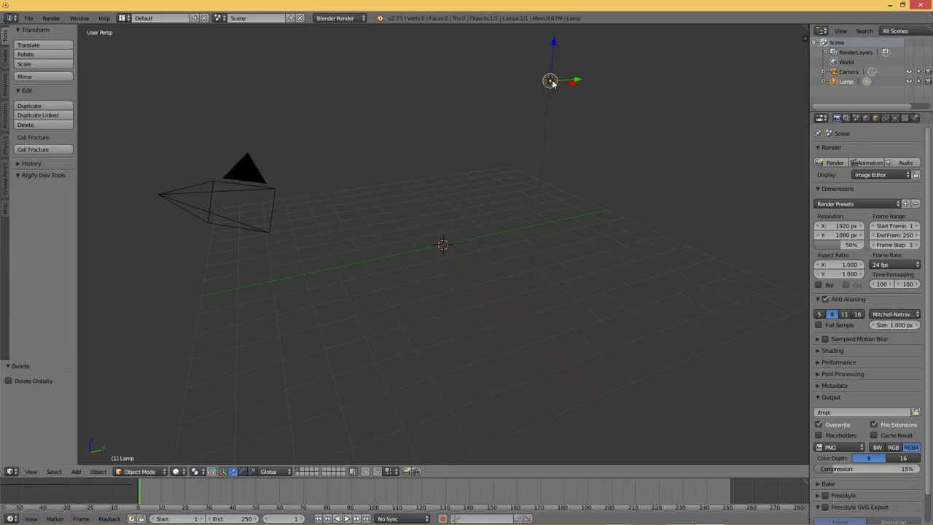
key("Delete")
key("Return")
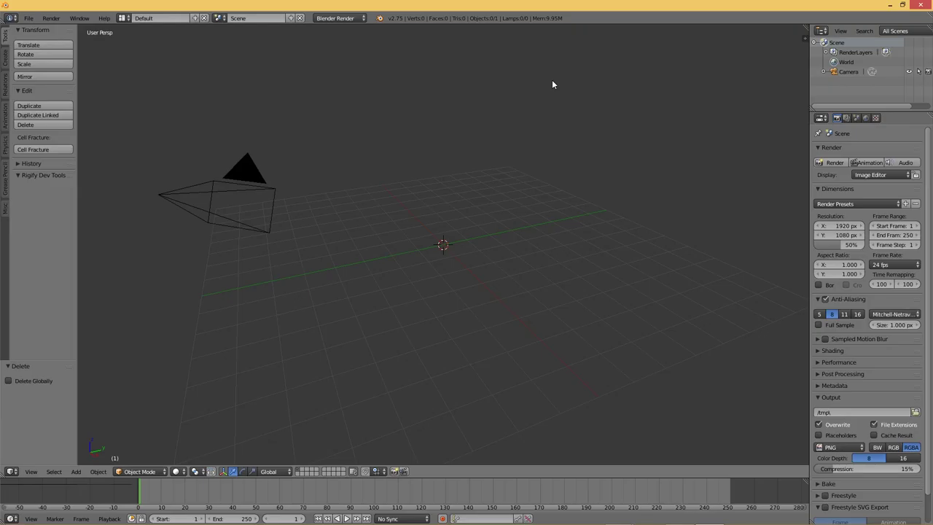
Step: Add a UV sphere (32 segments, 16 rings, size 1.000) at the scene origin
key("a")
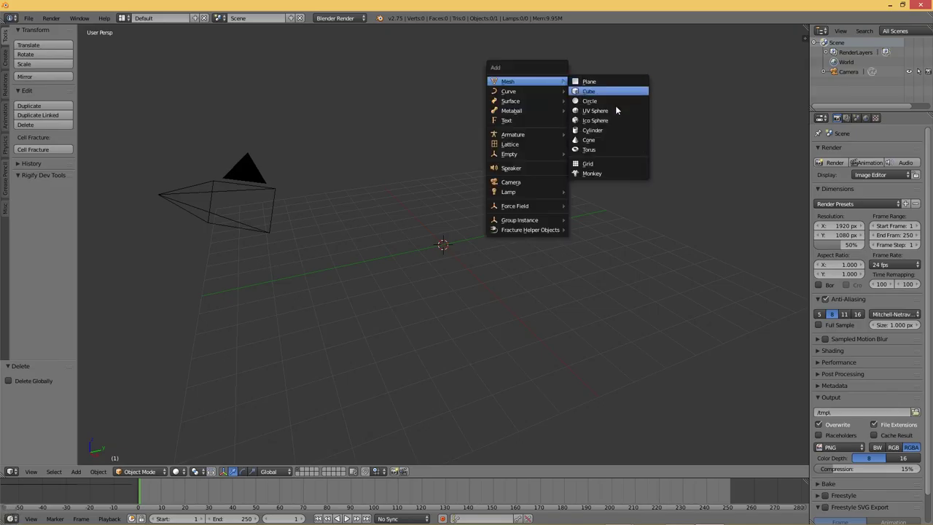
left_click(620, 109)
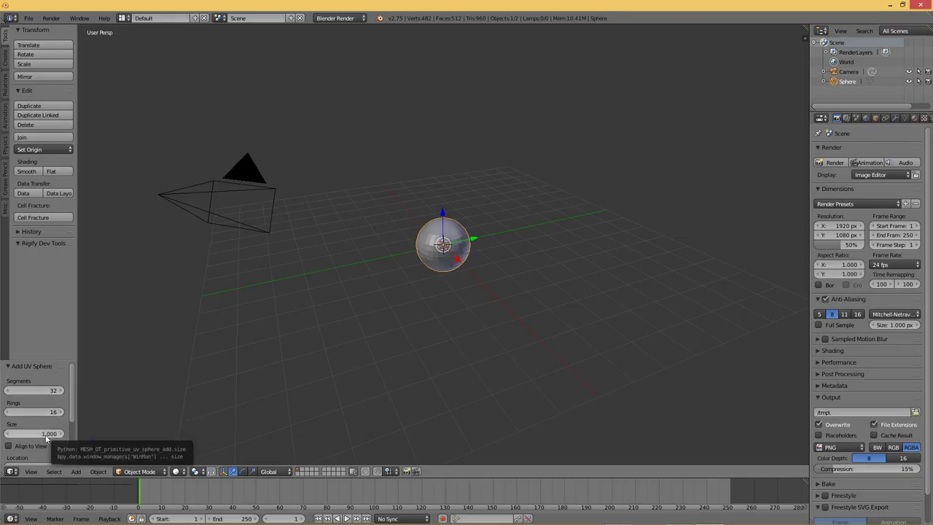
left_click(74, 413)
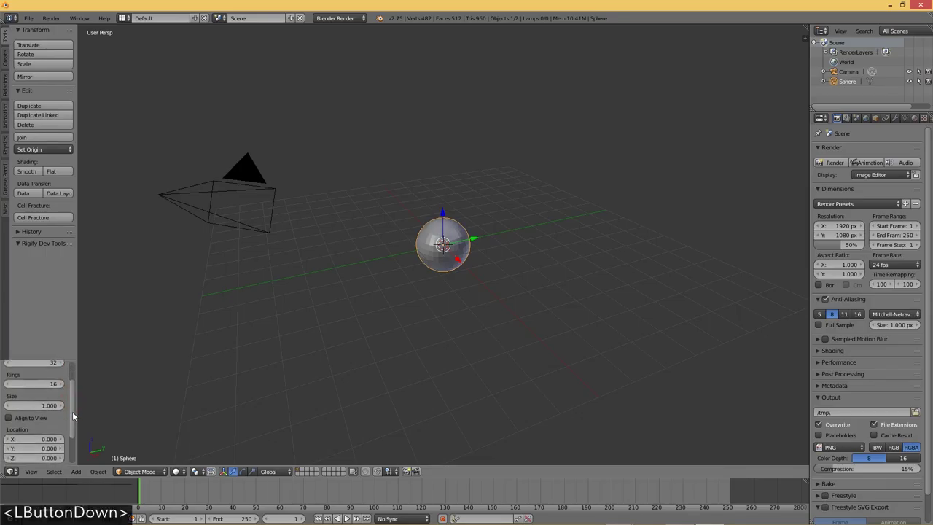
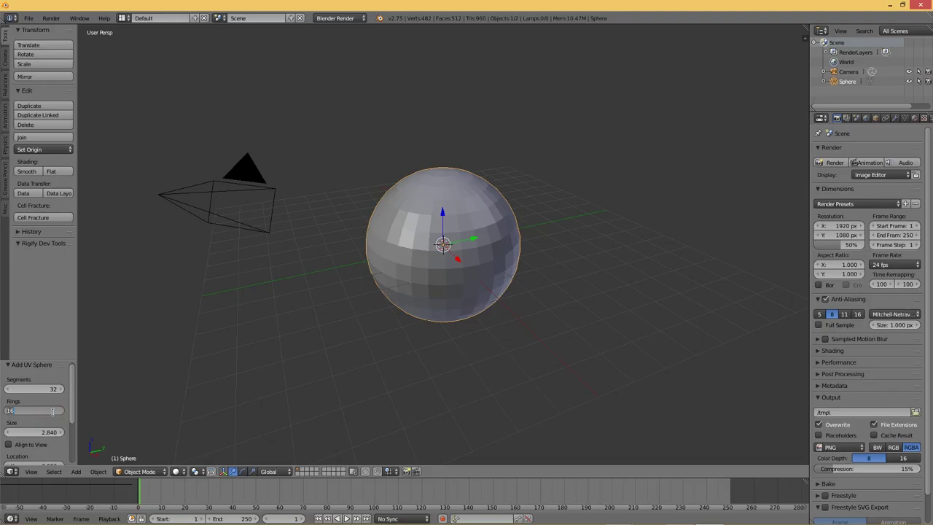
Step: Raise the UV sphere's ring count from 16 to 32 in the operator panel
type("32")
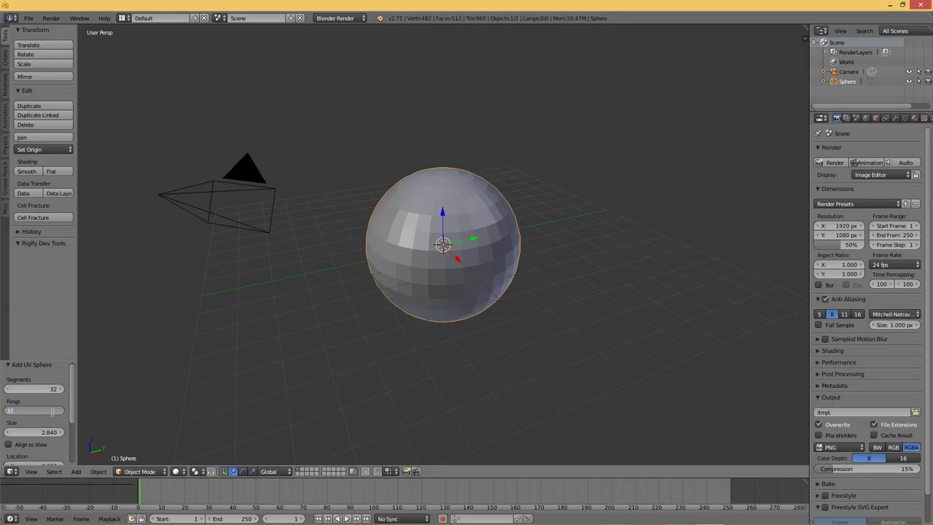
key("Return")
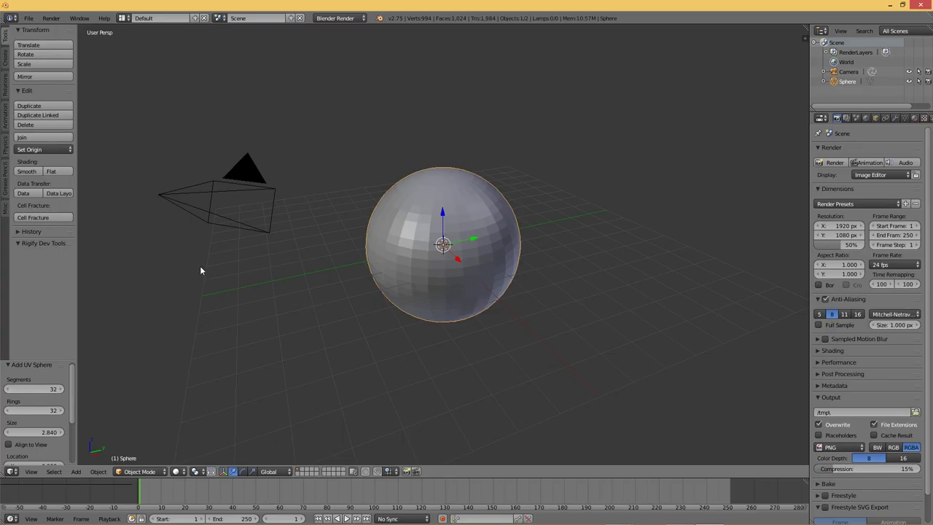
Step: Apply Smooth shading to the sphere so it no longer looks faceted
middle_click(336, 280)
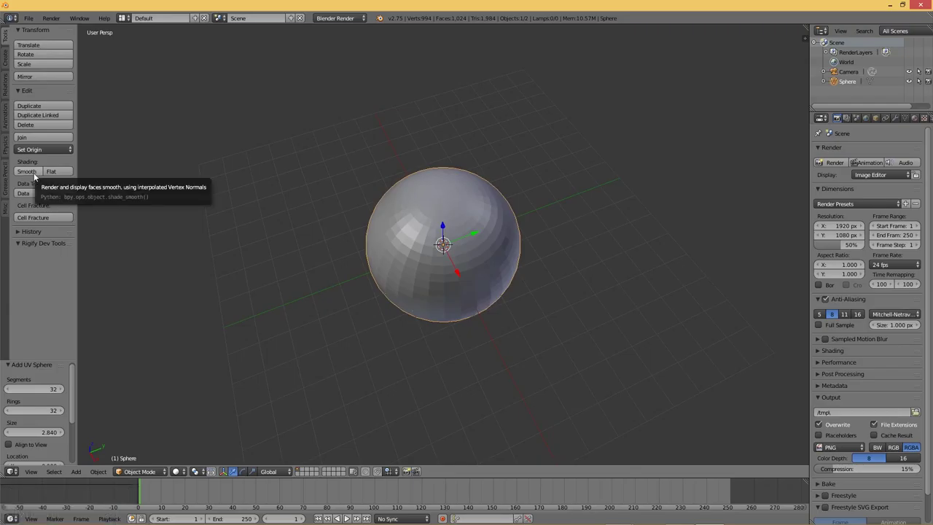
left_click(37, 175)
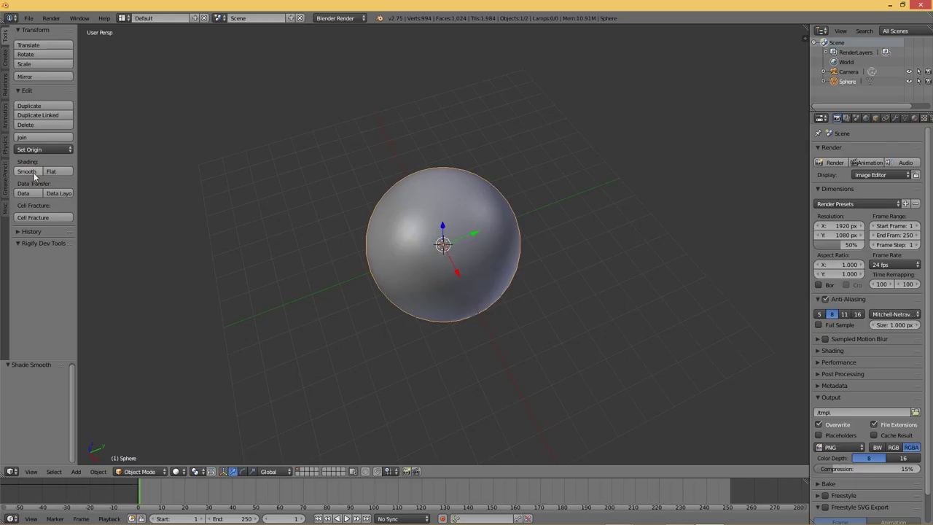
middle_click(520, 261)
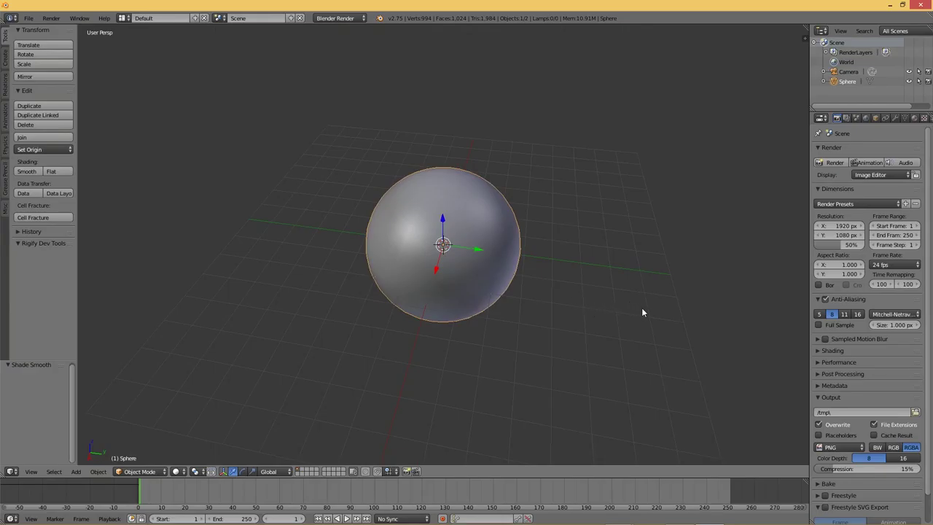
key("s")
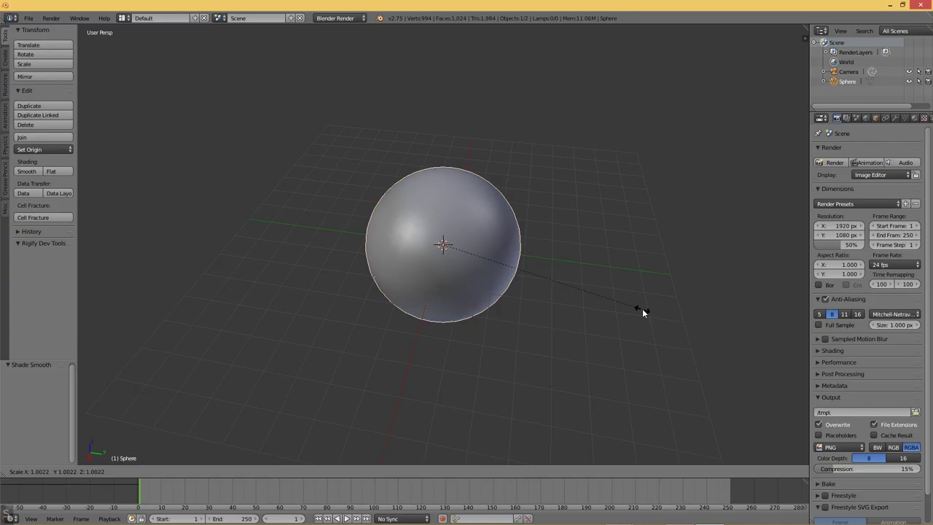
key("z")
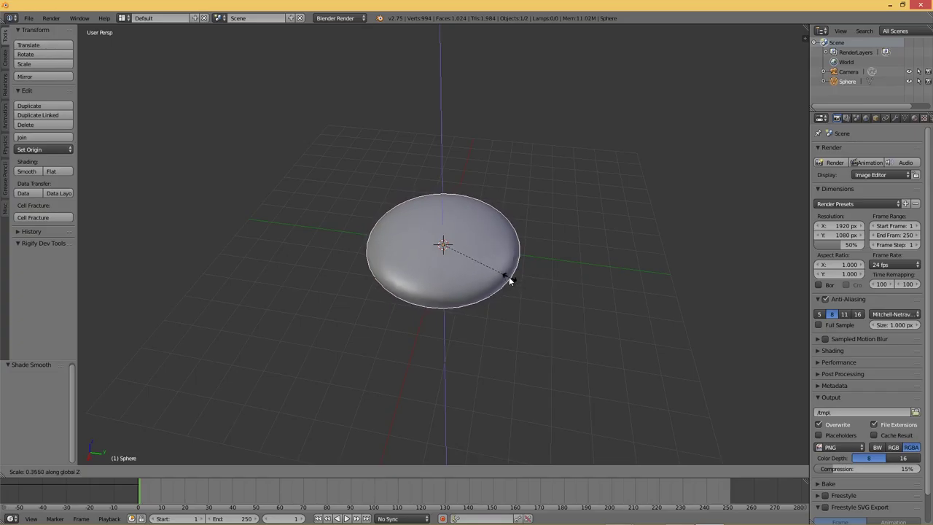
middle_click(496, 277)
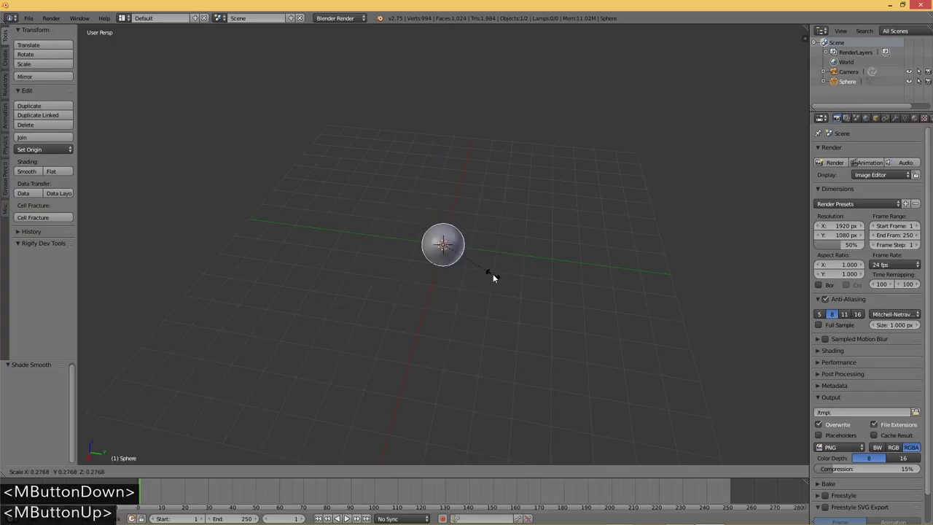
key("Escape")
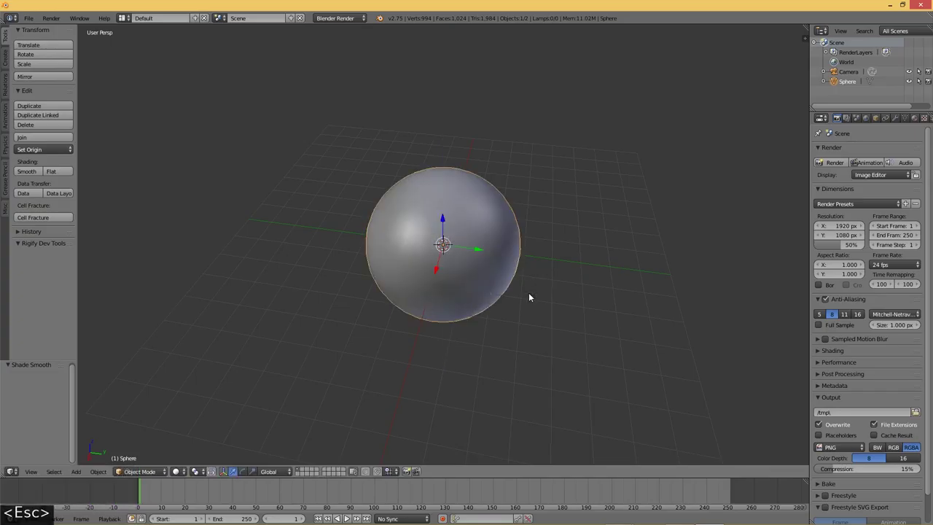
key("s")
key("Escape")
middle_click(599, 343)
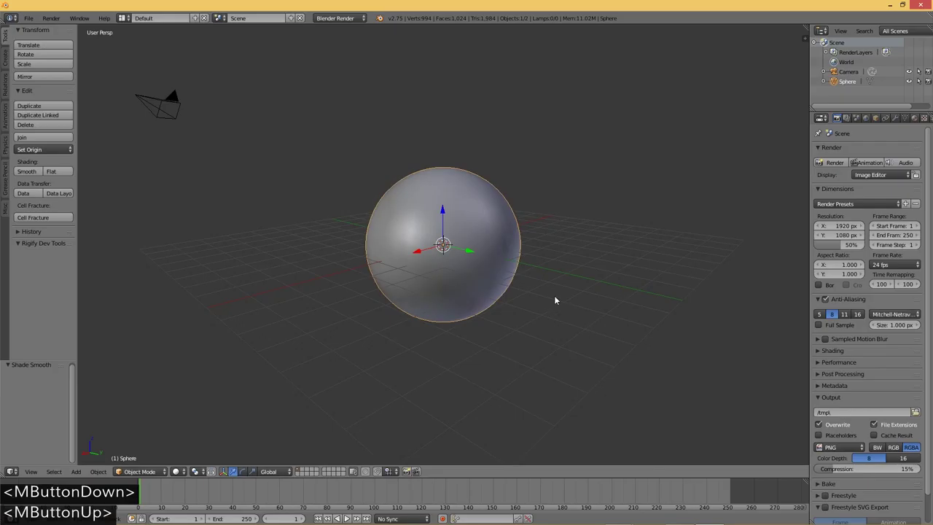
middle_click(576, 296)
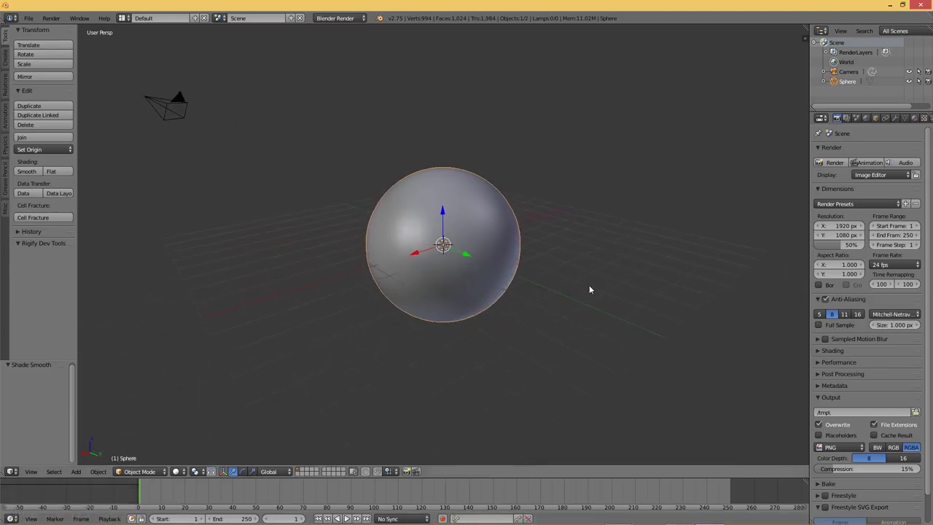
middle_click(610, 294)
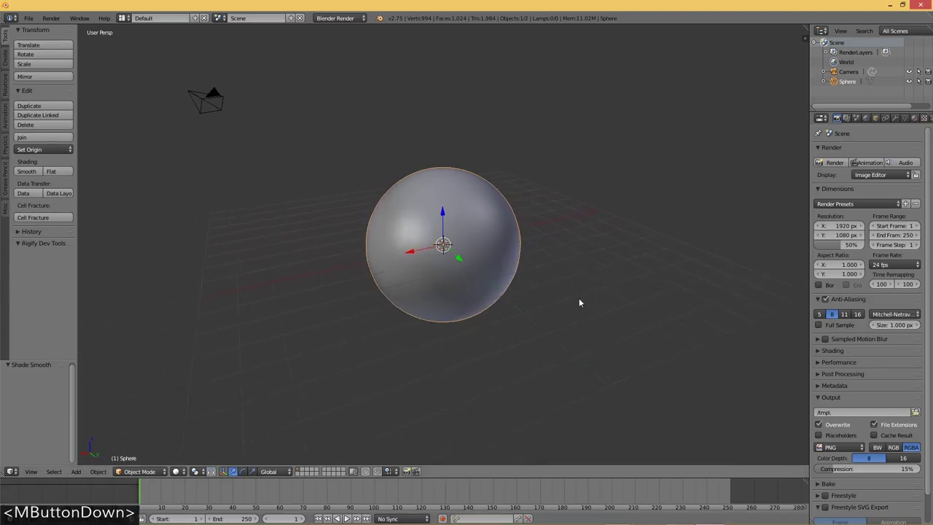
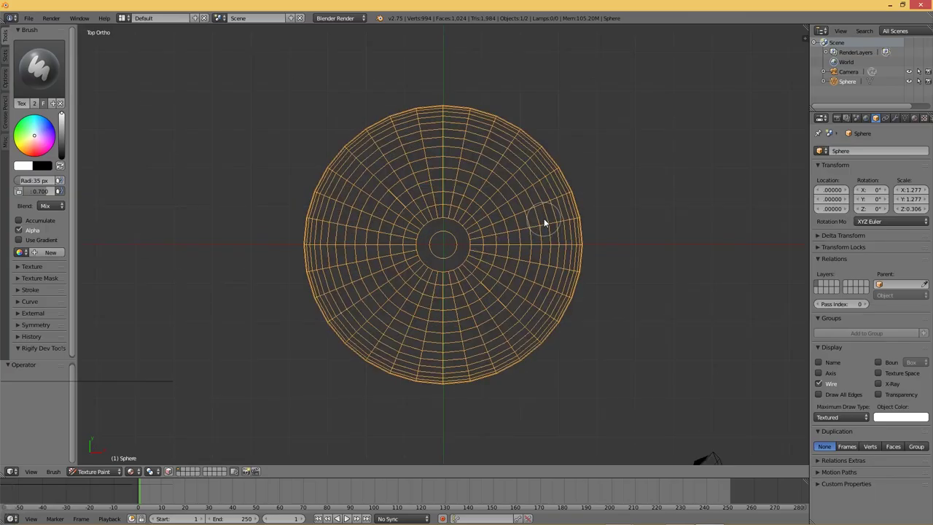
Step: Zoom in so the wireframe disk fills more of the top orthographic view
scroll("up", 3)
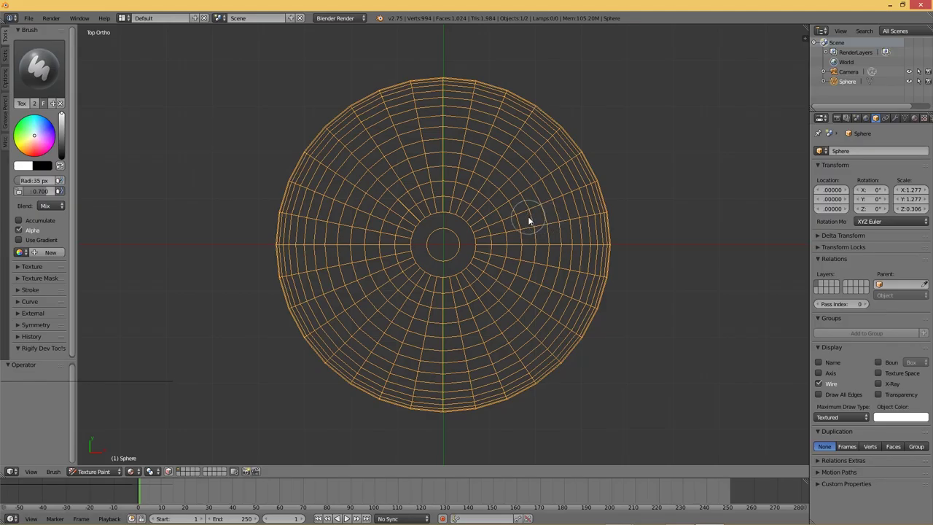
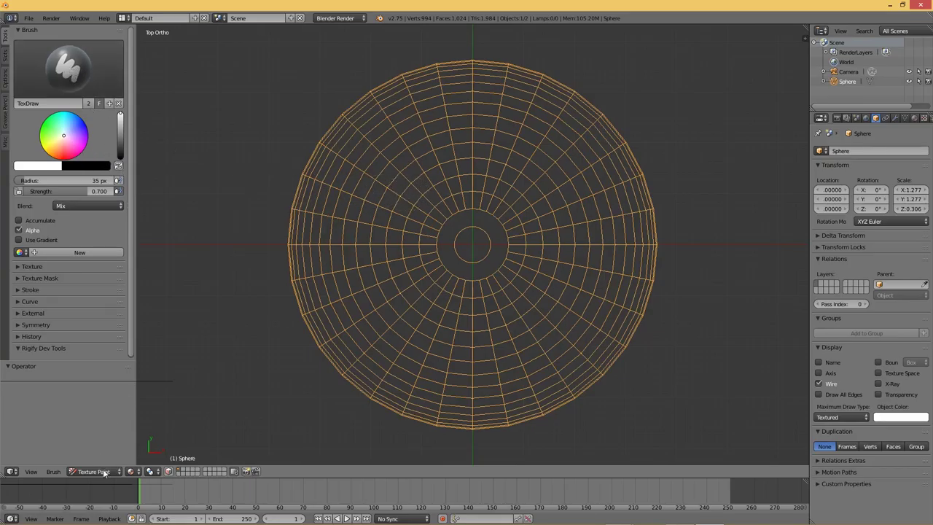
left_click(107, 474)
left_click(108, 464)
left_click(110, 478)
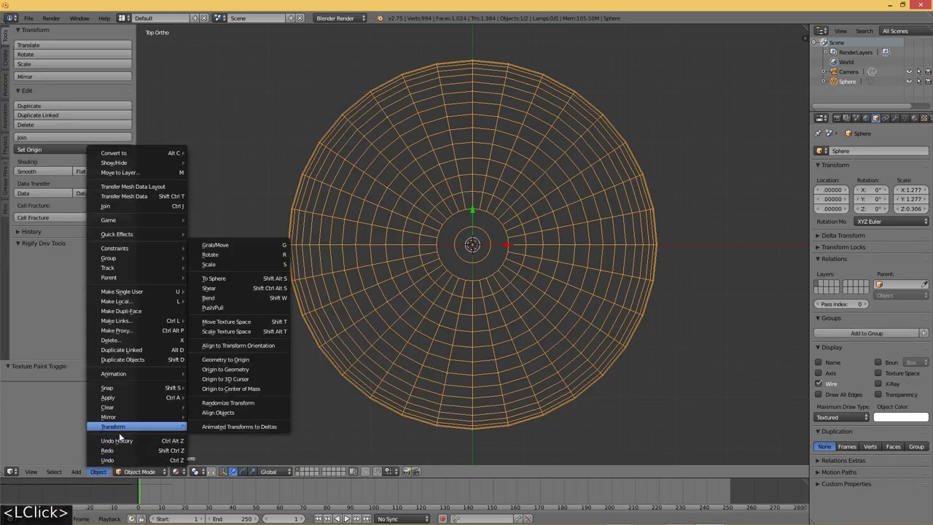
double_click(133, 476)
double_click(134, 473)
double_click(151, 430)
left_click(154, 410)
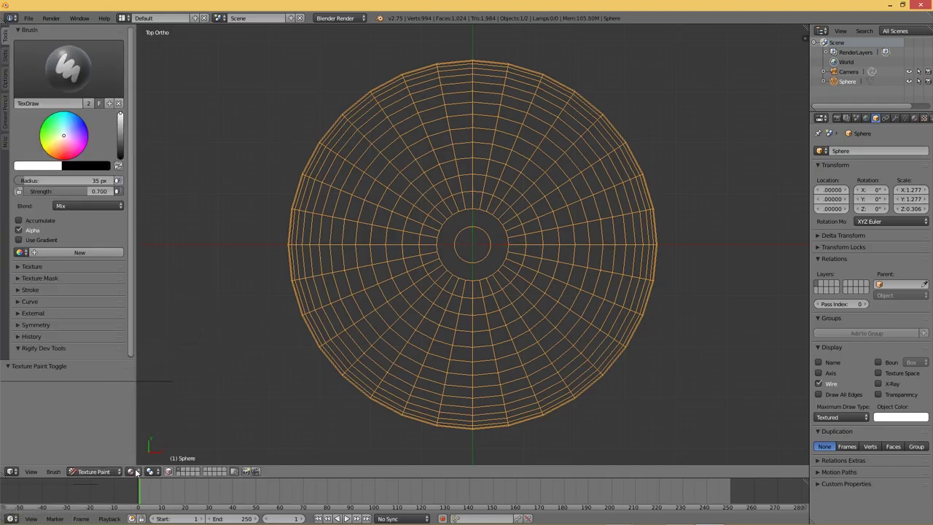
left_click(138, 475)
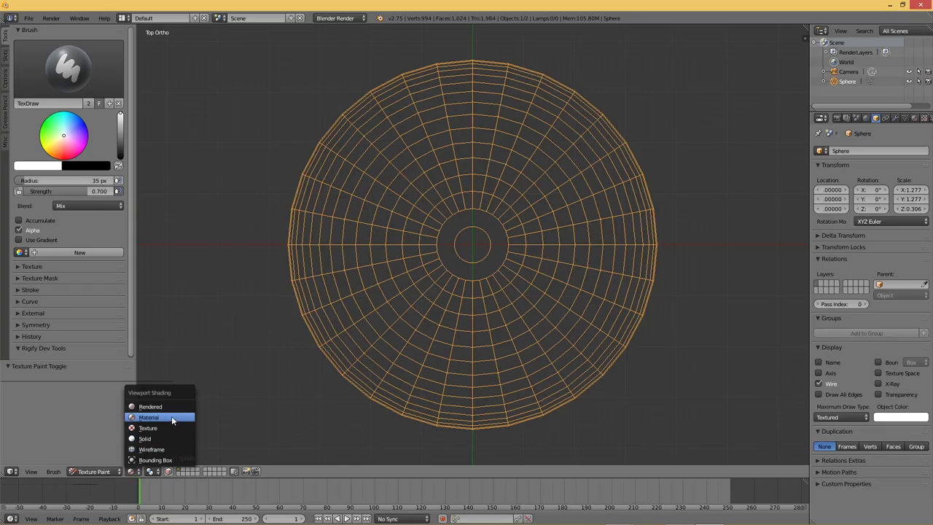
Step: Shrink the TexDraw brush radius from 35 px down toward 1 px with the [ key
left_click(275, 8)
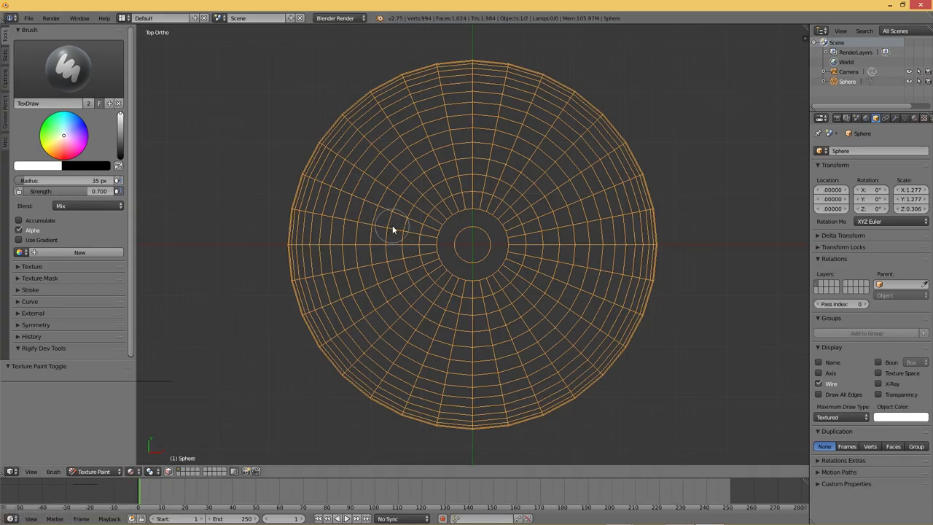
key("[")
key("[")
key("[")
key("[")
type("[[")
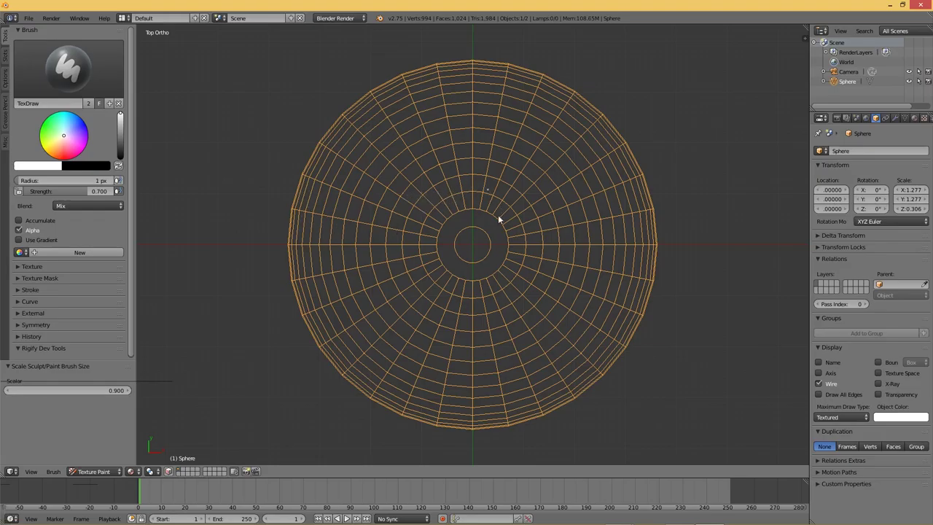
Step: Paint a thin ring along the innermost wireframe circle around the disk's central hole
left_click(460, 216)
left_click(450, 221)
left_click(449, 223)
left_click(439, 237)
left_click(446, 232)
left_click(440, 241)
left_click(440, 244)
left_click(441, 258)
left_click(446, 268)
left_click(454, 271)
left_click(457, 277)
left_click(456, 278)
left_click(460, 280)
left_click(477, 284)
left_click(481, 283)
left_click(485, 282)
left_click(503, 271)
left_click(506, 262)
left_click(510, 249)
left_click(507, 235)
left_click(506, 227)
left_click(492, 216)
left_click(478, 212)
left_click(469, 213)
left_click(457, 216)
left_click(468, 213)
left_click(451, 222)
Step: Paint a second thin ring just inside the first, closing it around the hole
double_click(462, 236)
double_click(467, 235)
double_click(458, 240)
left_click(459, 242)
left_click(459, 253)
left_click(461, 254)
left_click(461, 259)
left_click(473, 263)
left_click(478, 265)
double_click(490, 257)
left_click(494, 247)
left_click(493, 244)
left_click(484, 231)
left_click(475, 231)
left_click(468, 234)
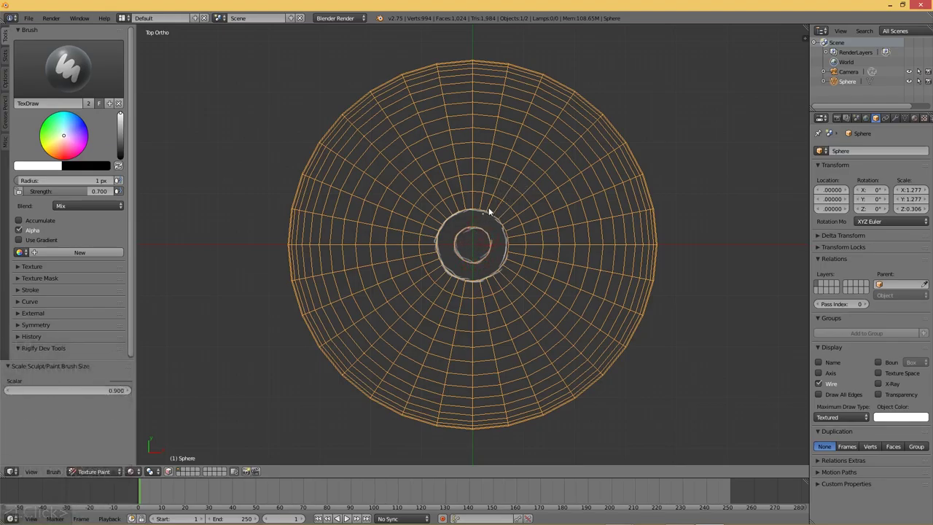
Step: Paint a short outward stroke above the inner ring
left_click(492, 217)
left_click(492, 206)
left_click(501, 202)
left_click(504, 204)
left_click(519, 219)
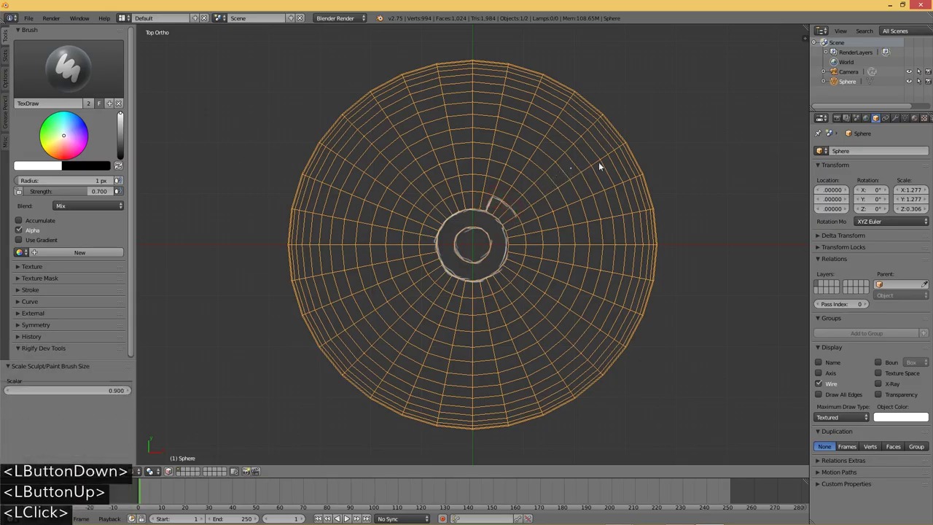